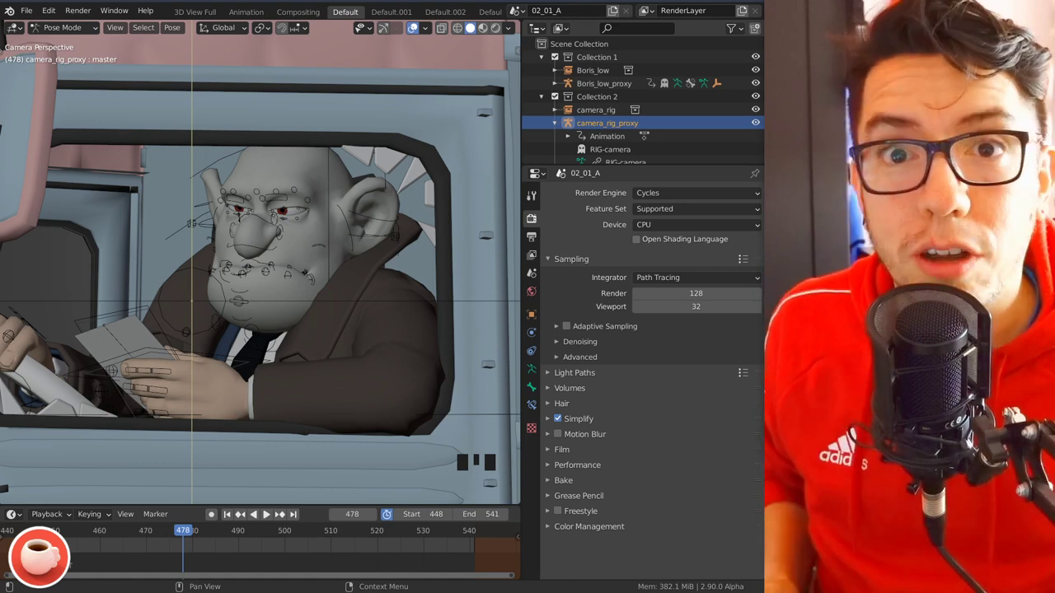
# Add a cube mesh beside the van and rotate it freely to an angled position
pyautogui.moveTo(351, 161); pyautogui.dragTo(162, 239)
pyautogui.press('shift+a')
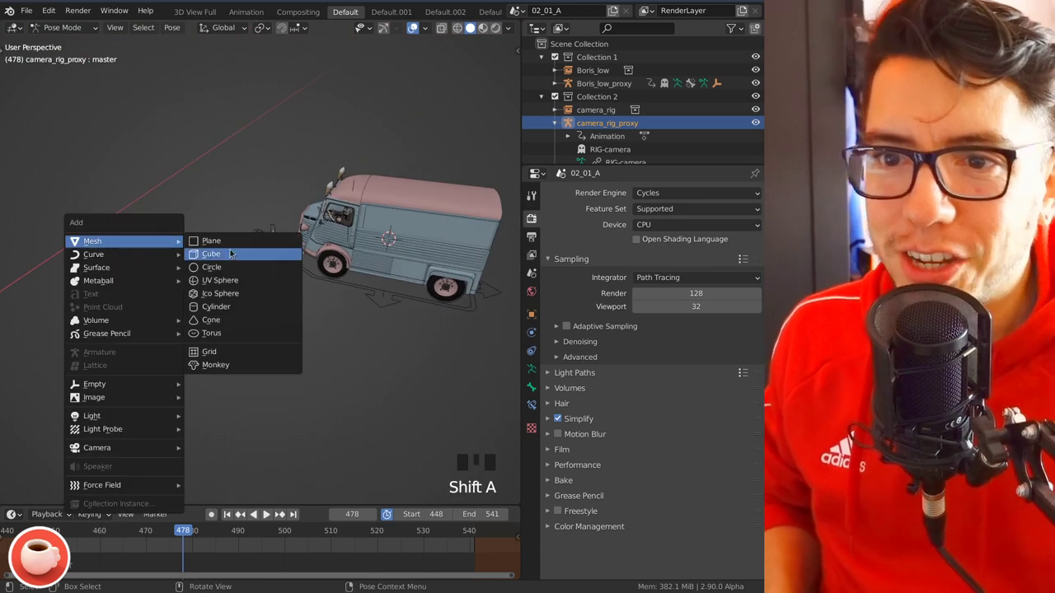
pyautogui.press('g')
pyautogui.press('r')
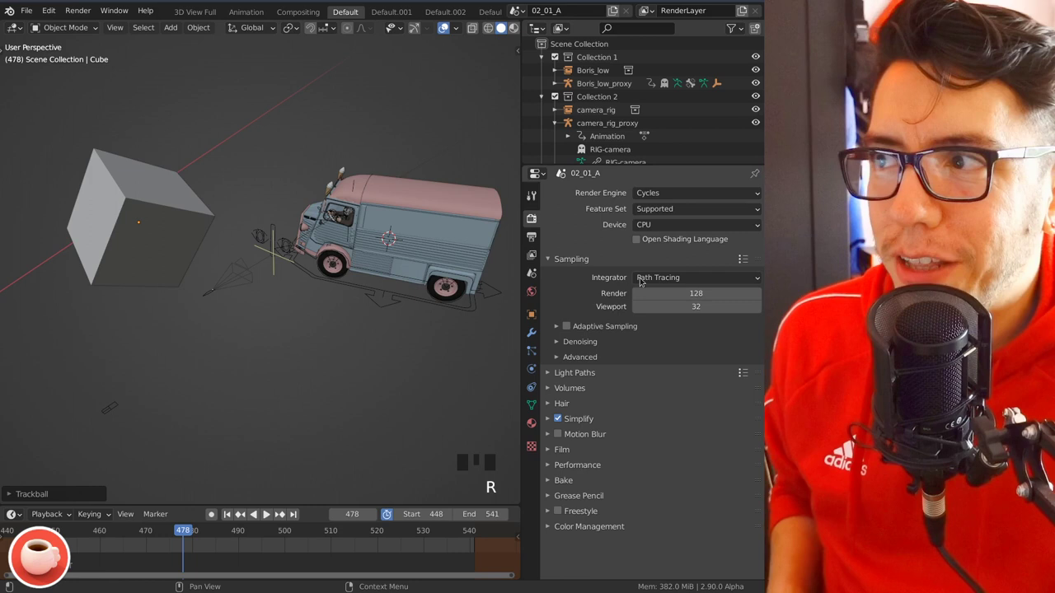
# Add an Array modifier to the cube and set its count to two copies along X
pyautogui.click(529, 332)
pyautogui.moveTo(633, 197); pyautogui.dragTo(125, 296)
pyautogui.moveTo(125, 296); pyautogui.dragTo(768, 234)
pyautogui.moveTo(757, 218); pyautogui.dragTo(751, 239)
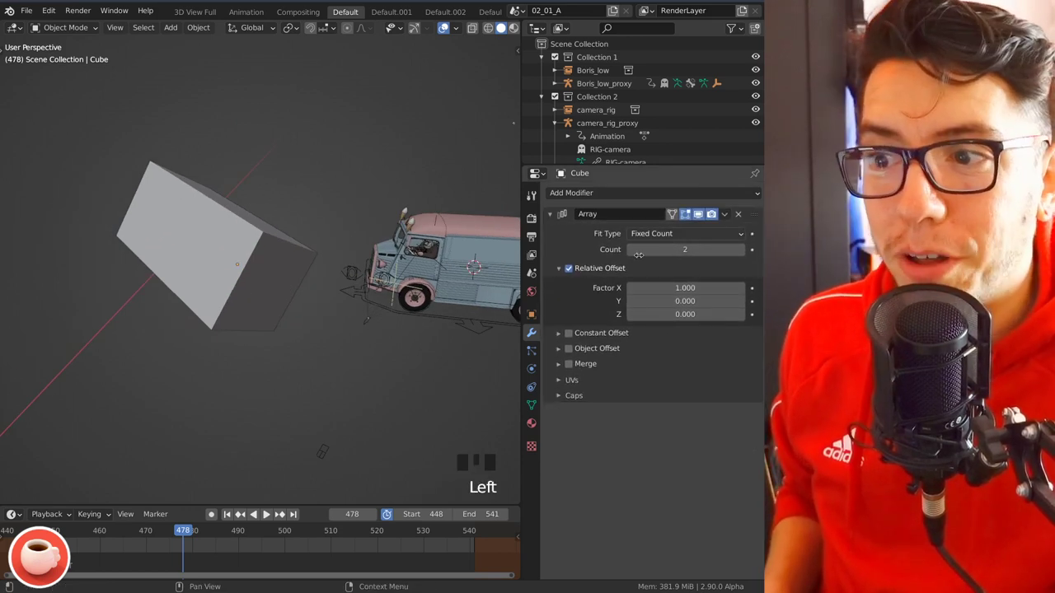
pyautogui.moveTo(554, 333); pyautogui.dragTo(134, 247)
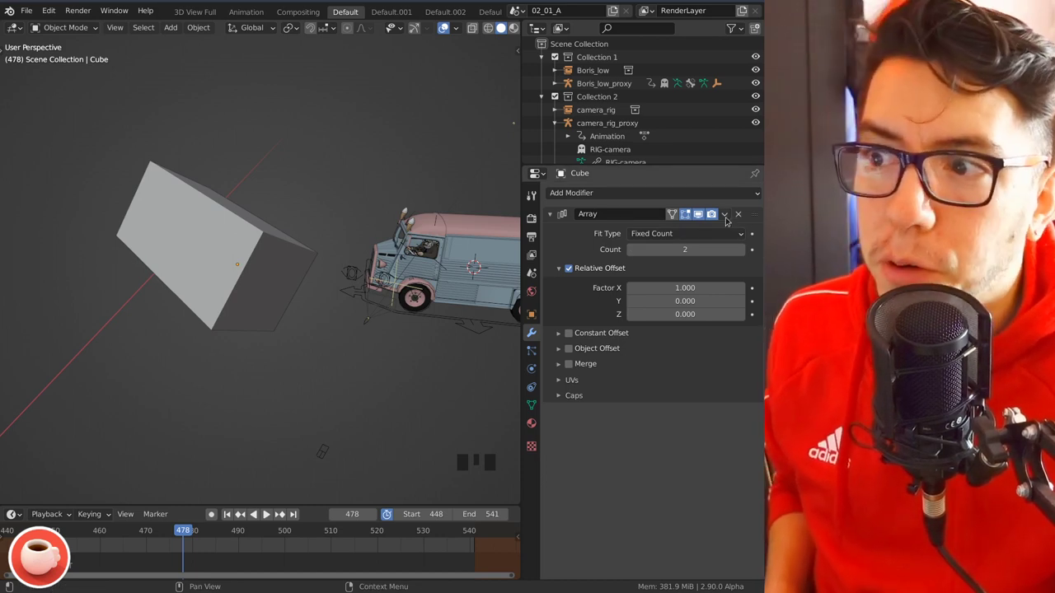
pyautogui.moveTo(725, 213); pyautogui.dragTo(243, 255)
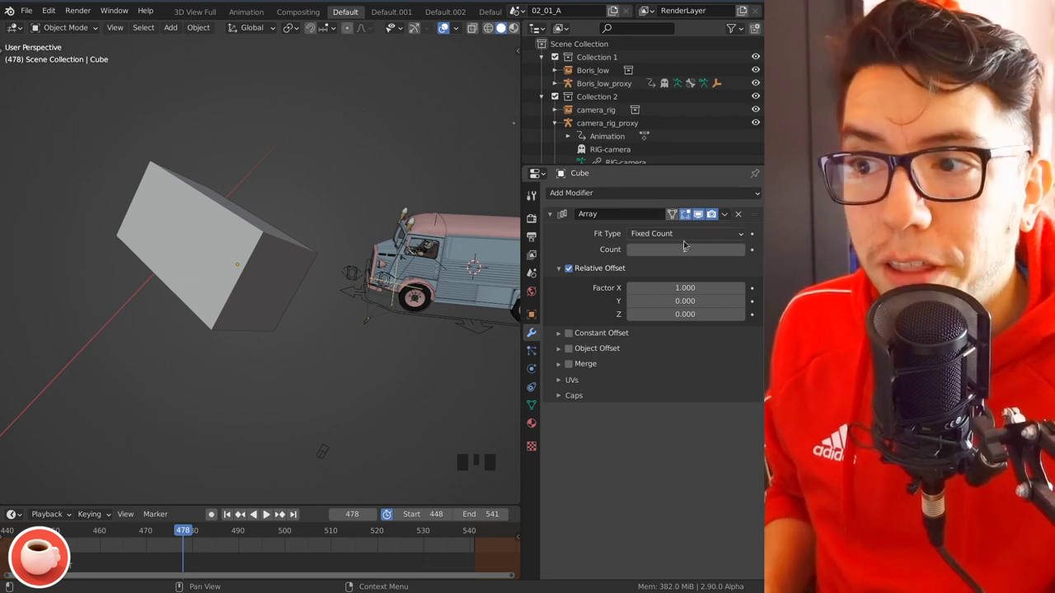
# Duplicate the arrayed cube with Shift+D and duplicate its Array modifier on the copy
pyautogui.moveTo(732, 218); pyautogui.dragTo(590, 447)
pyautogui.press('x')
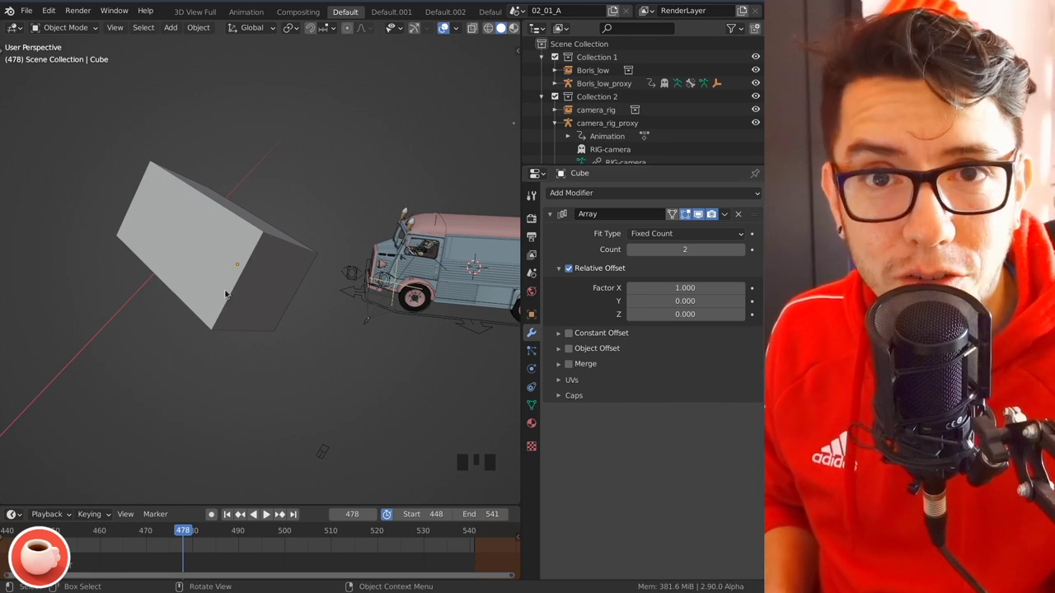
pyautogui.press('shift+d')
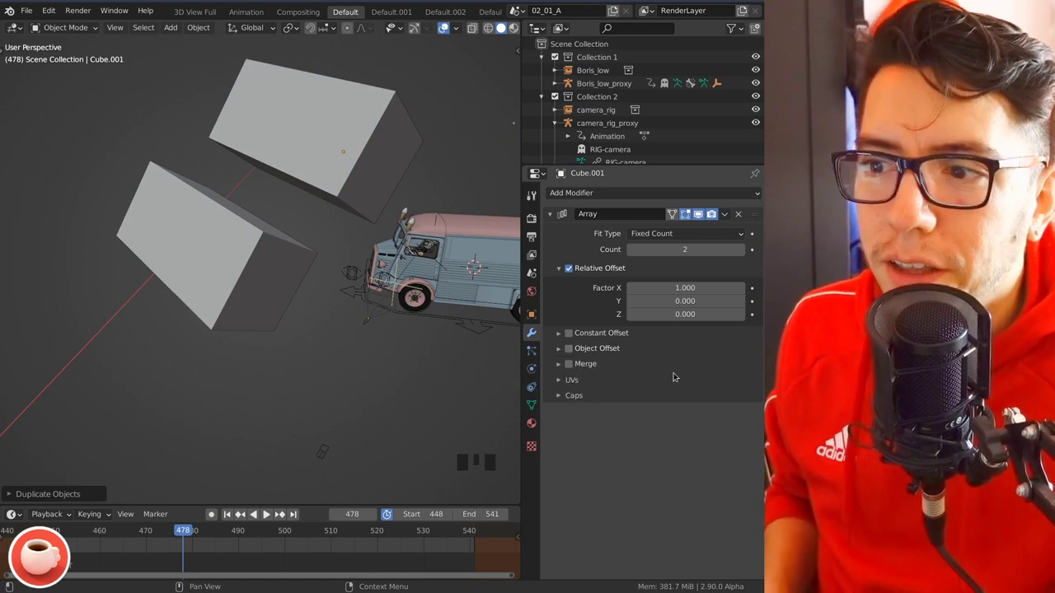
pyautogui.press('shift+d')
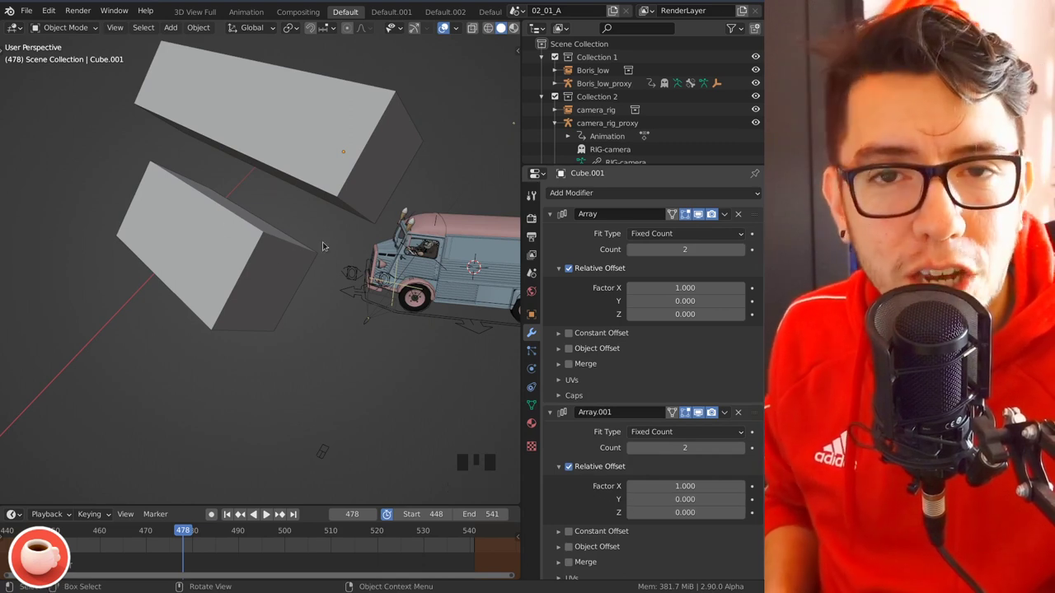
# Delete the extra copy and modifier, then move the cube to a new position
pyautogui.press('x')
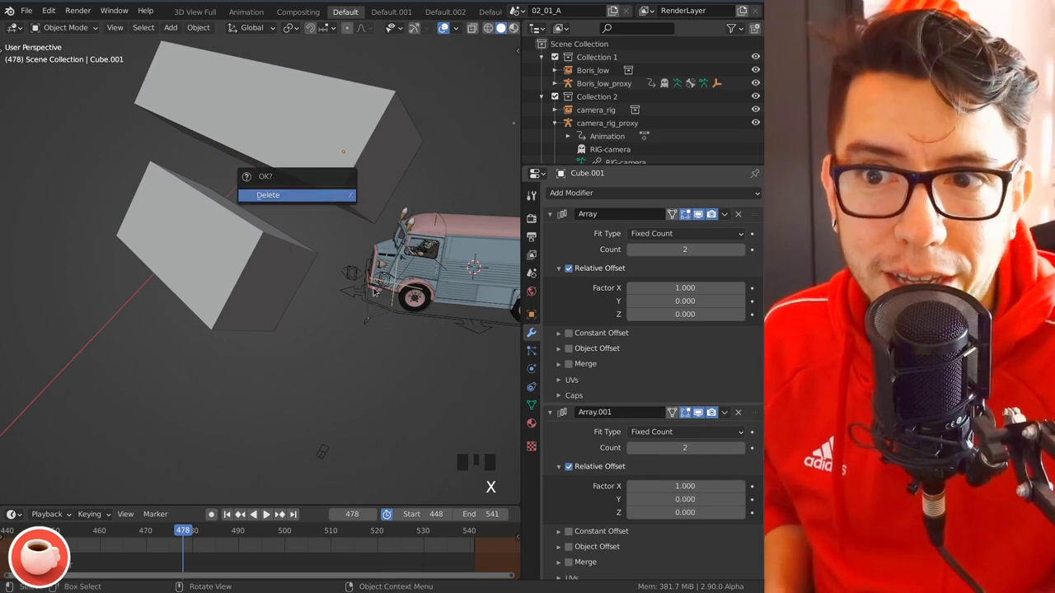
pyautogui.press('x')
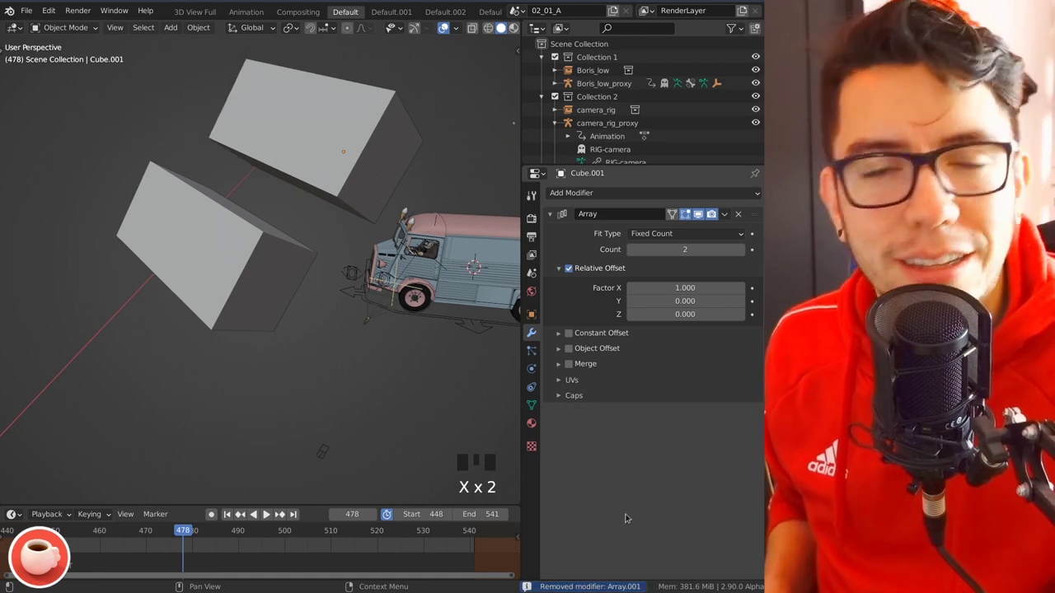
pyautogui.press('g')
pyautogui.press('r')
pyautogui.press('g')
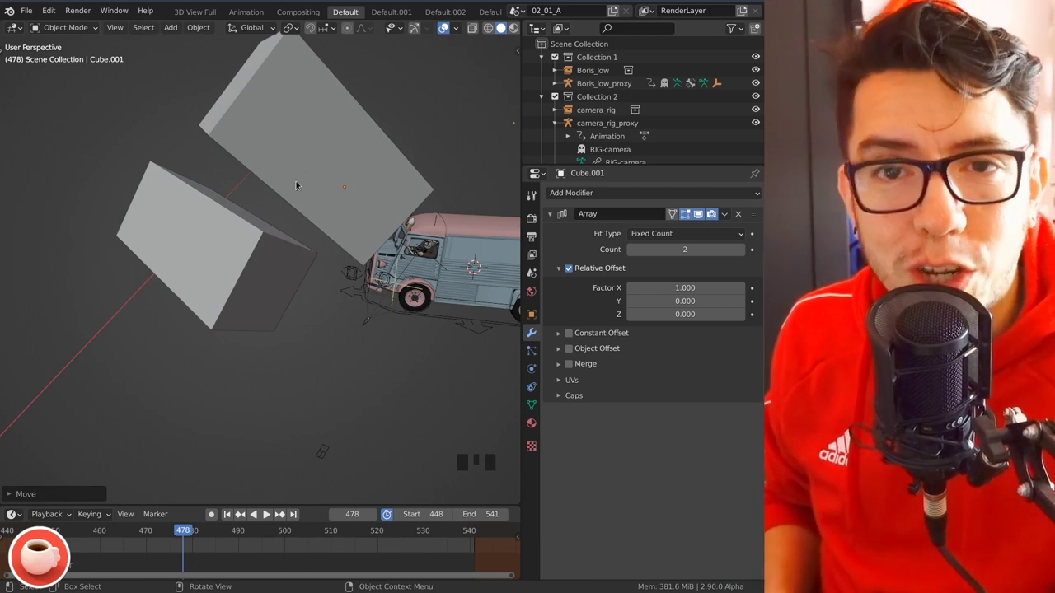
# Apply the Array modifier to the mesh with Ctrl+A, then undo to keep it live
pyautogui.press('ctrl+a')
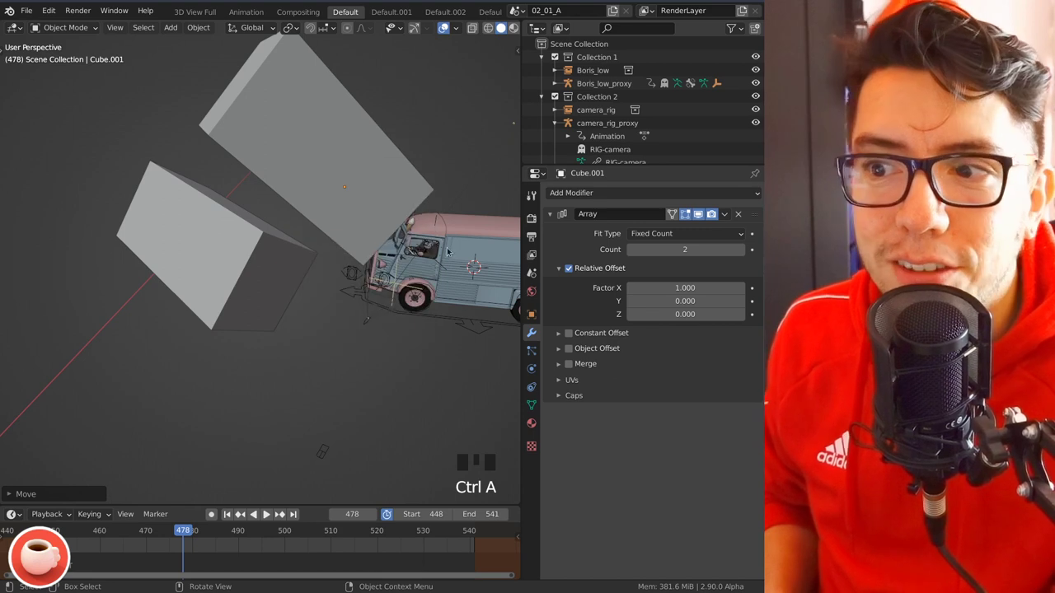
pyautogui.press('ctrl+a')
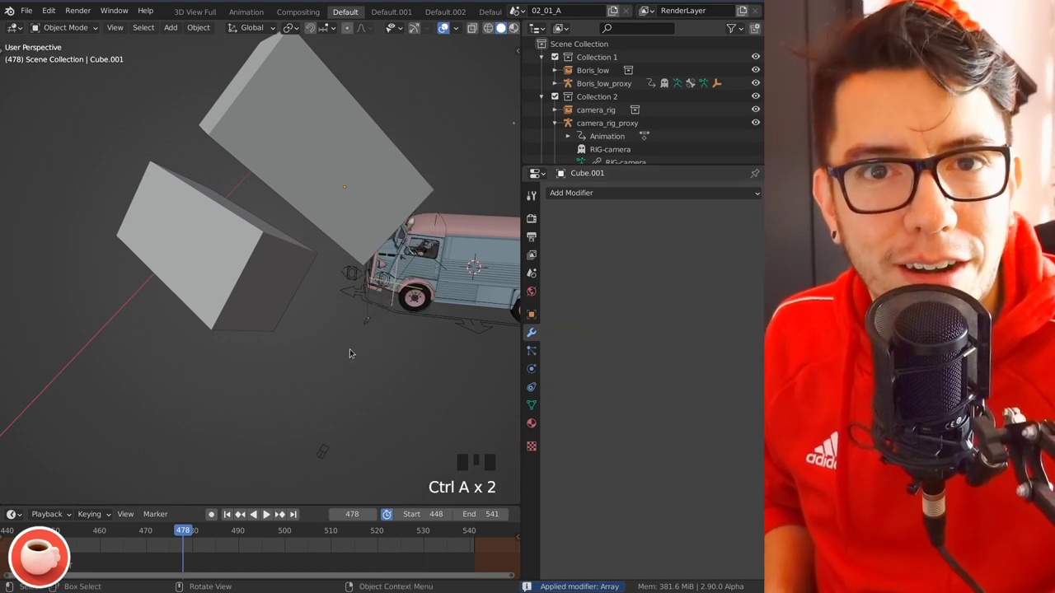
pyautogui.press('ctrl+z')
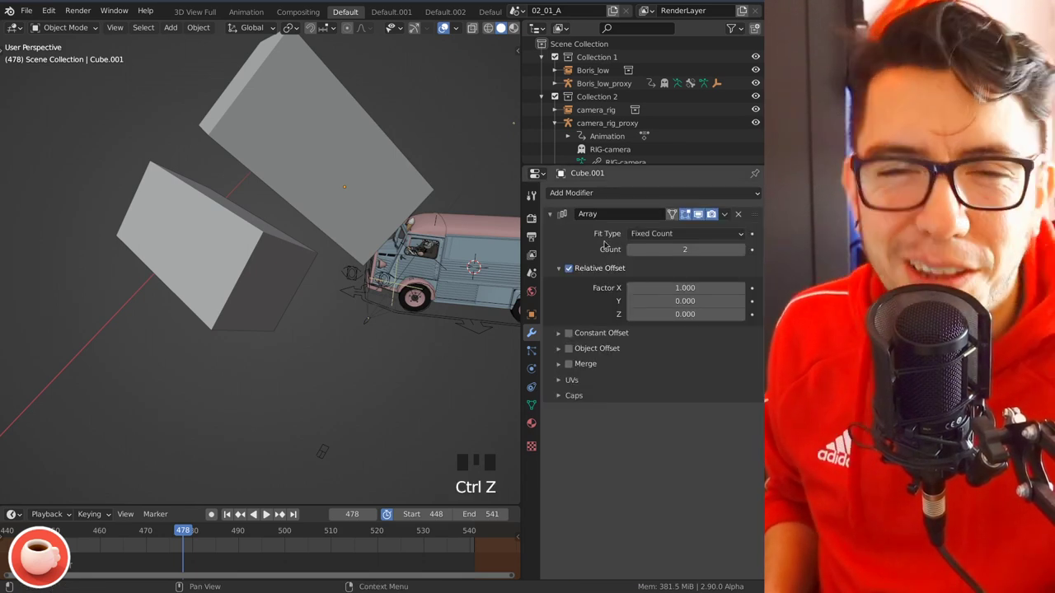
pyautogui.moveTo(724, 216); pyautogui.dragTo(739, 220)
pyautogui.press('Escape')
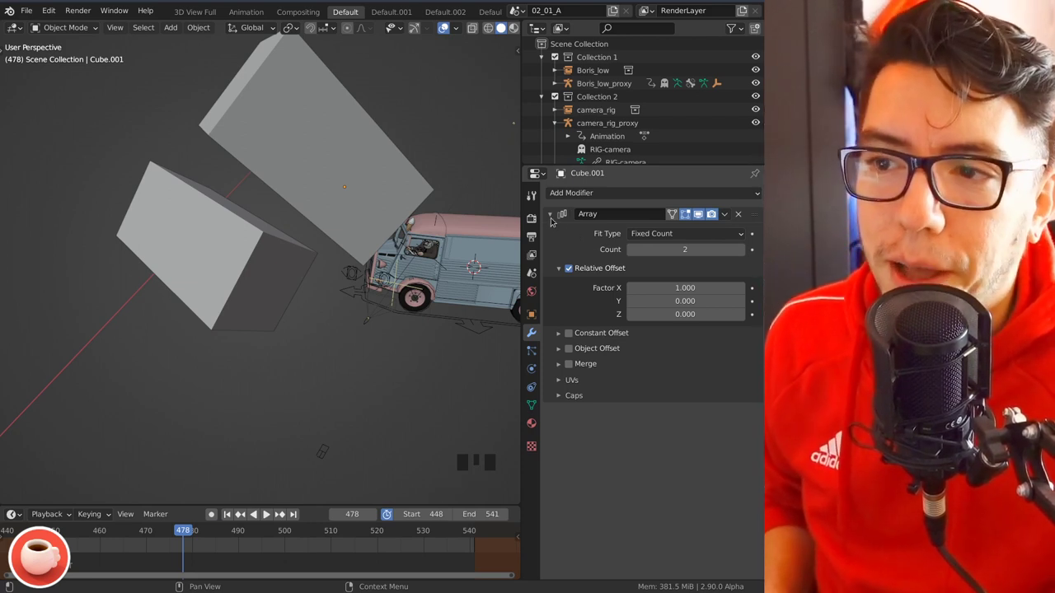
# Duplicate the Array modifier repeatedly until five are stacked, Array through Array.004
pyautogui.press('a')
pyautogui.press('a')
pyautogui.press('a')
pyautogui.press('a')
pyautogui.press('a')
pyautogui.press('shift+d')
pyautogui.press('shift+d')
pyautogui.press('shift+d')
pyautogui.press('shift+d')
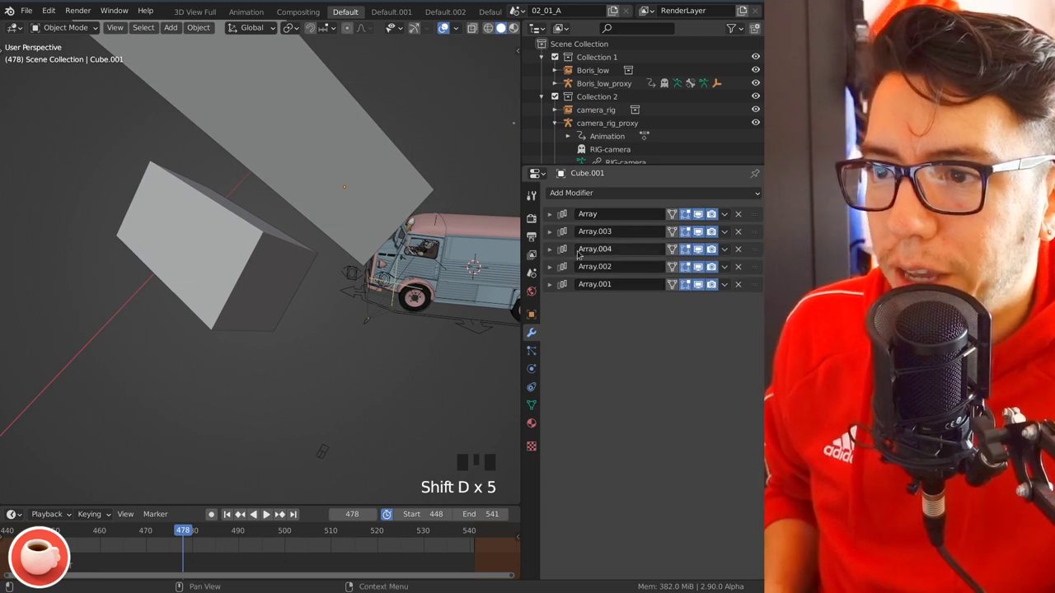
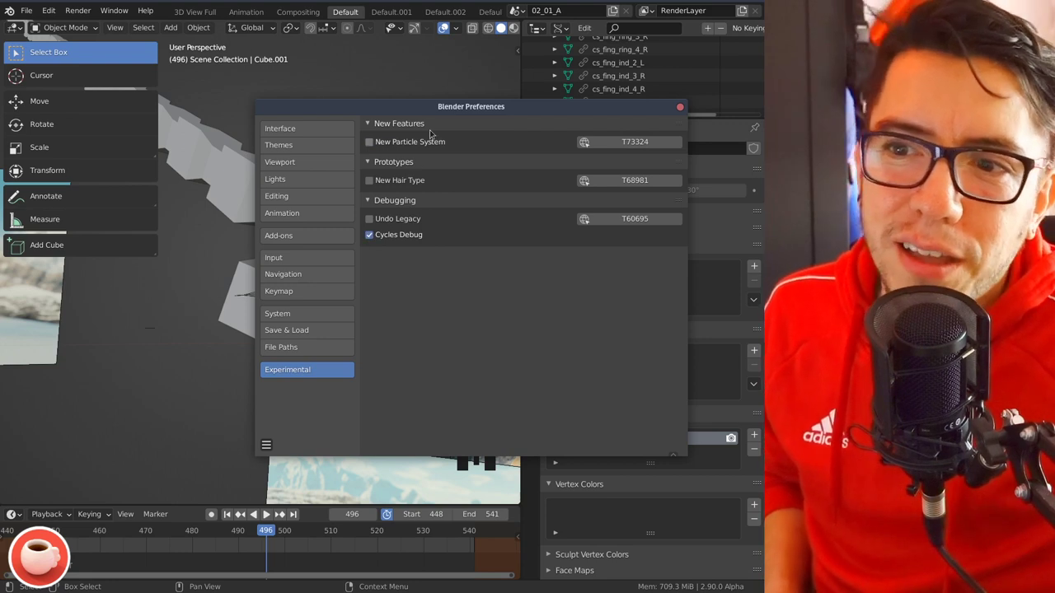
# Expand the Cycles Debug panel showing CPU flags enabled and Embree BVH layout
pyautogui.click(534, 172)
pyautogui.moveTo(577, 218); pyautogui.dragTo(594, 406)
pyautogui.moveTo(594, 407); pyautogui.dragTo(579, 300)
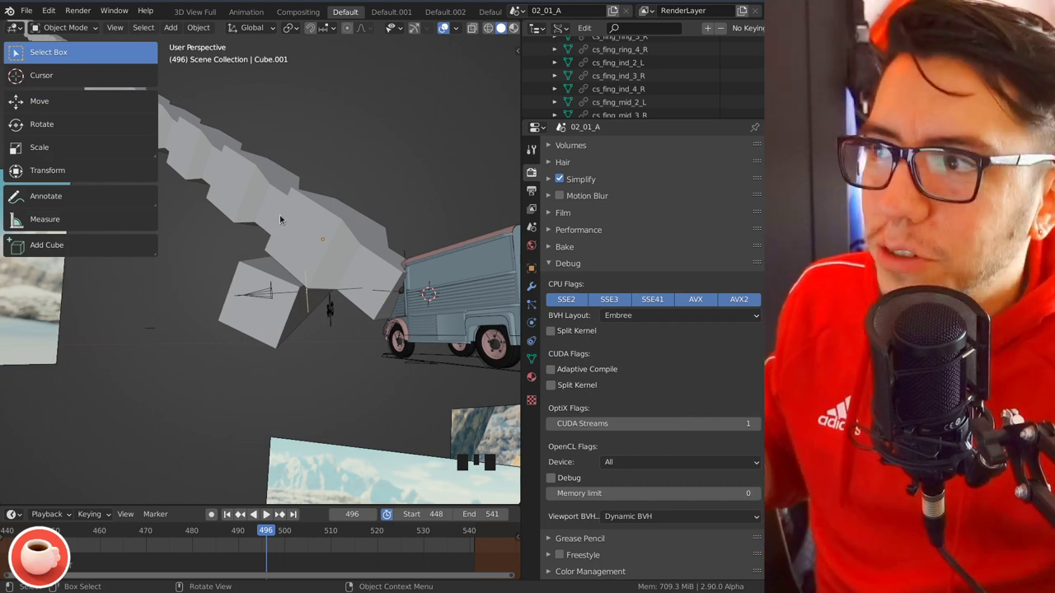
pyautogui.click(532, 178)
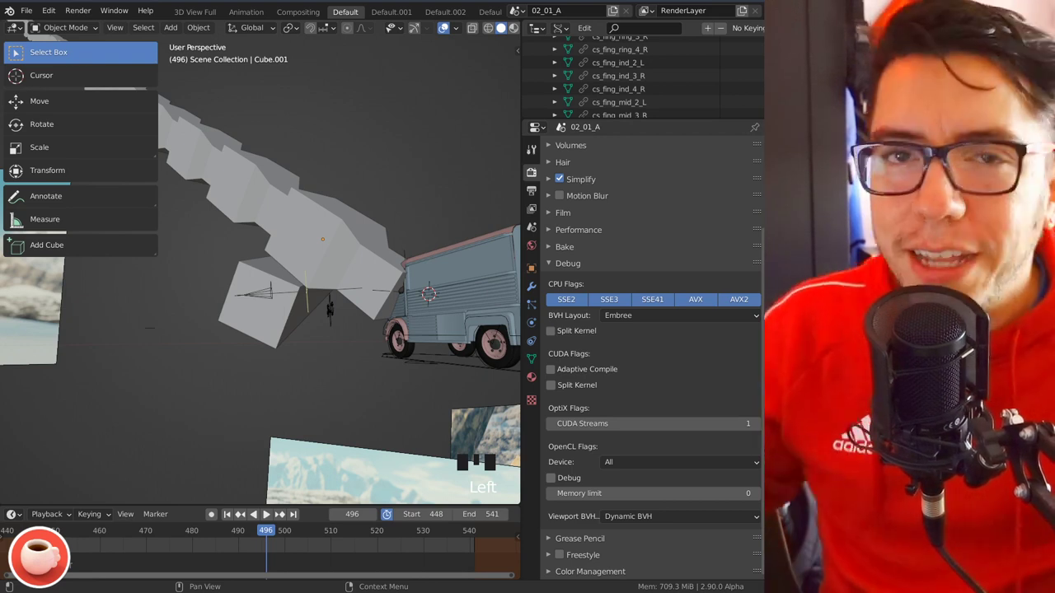